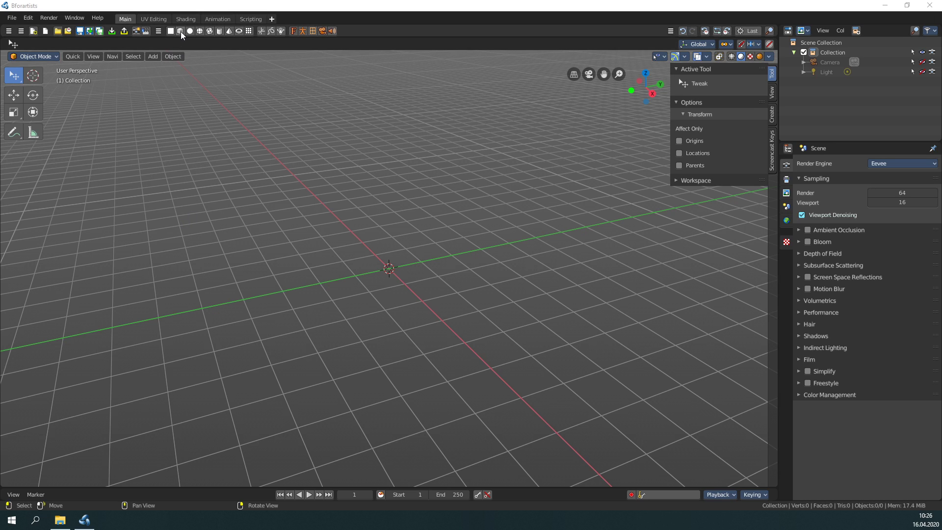
# Step: Add a cube mesh at the scene origin from the toolbar
pyautogui.click(184, 36)
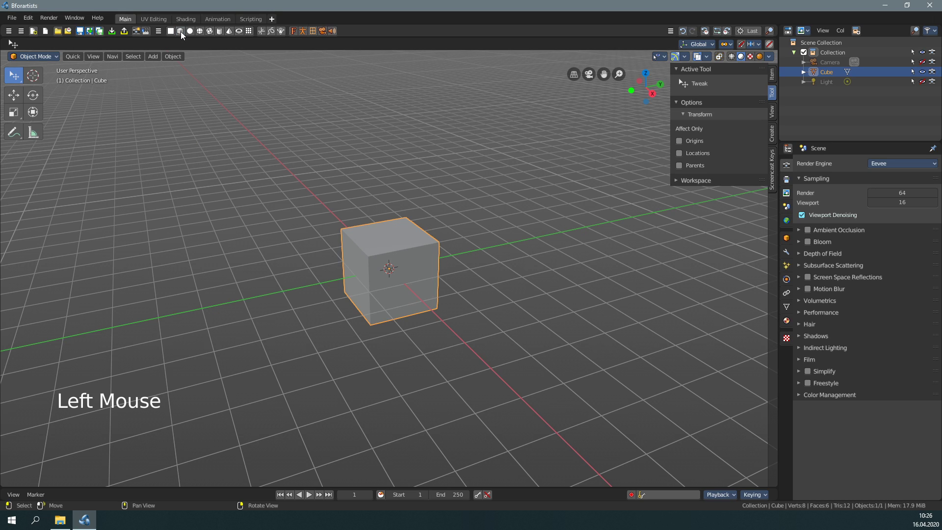
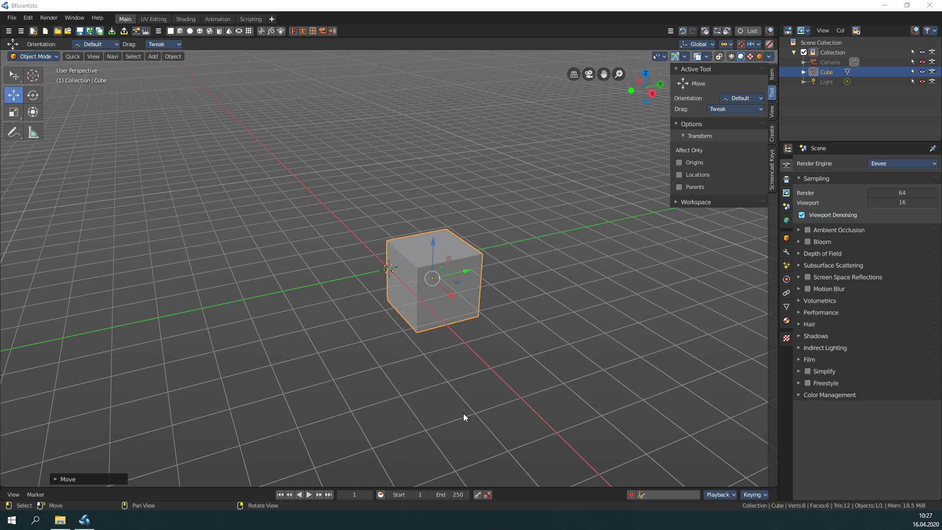
pyautogui.click(716, 46)
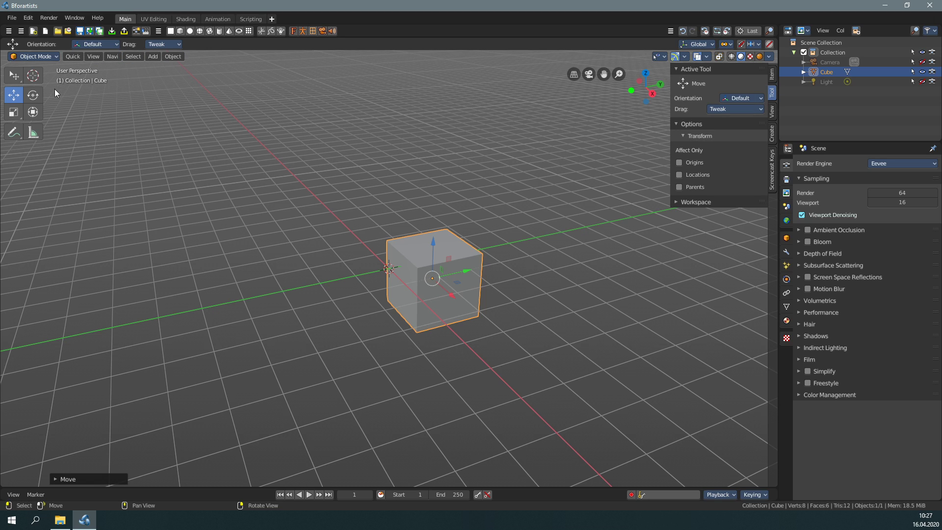
# Step: Give the cube a trial rotation with the Rotate gizmo and set transform orientation to Local
pyautogui.click(34, 102)
pyautogui.click(553, 209)
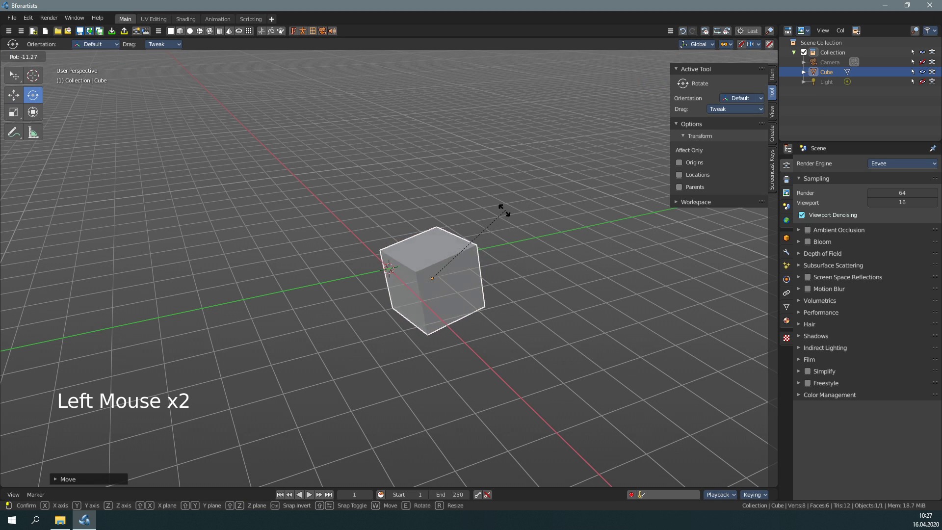
pyautogui.click(528, 294)
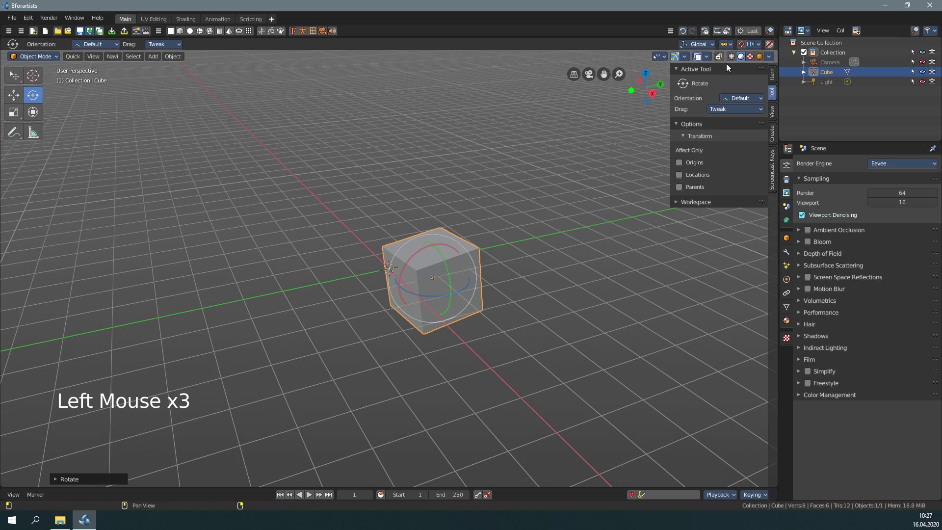
pyautogui.click(714, 47)
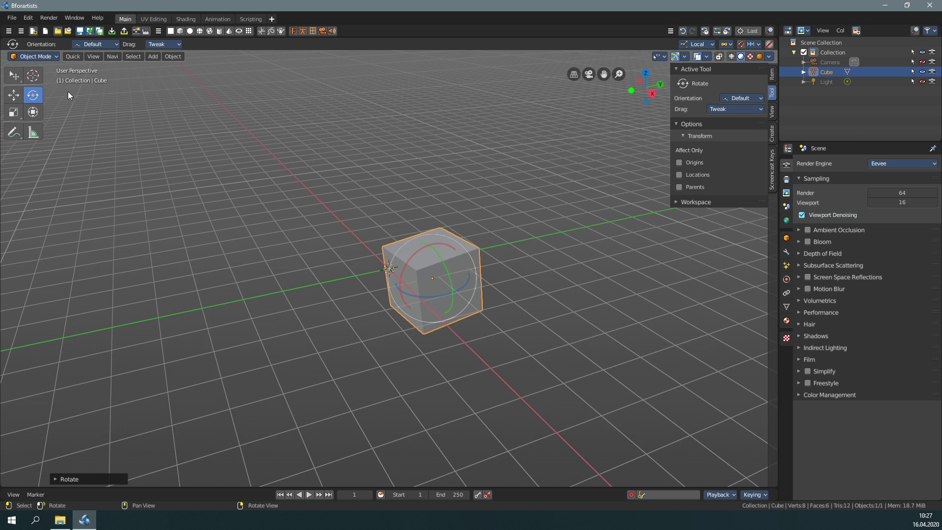
# Step: With the Move tool in Local orientation, raise the cube along its Z axis above the origin
pyautogui.click(20, 101)
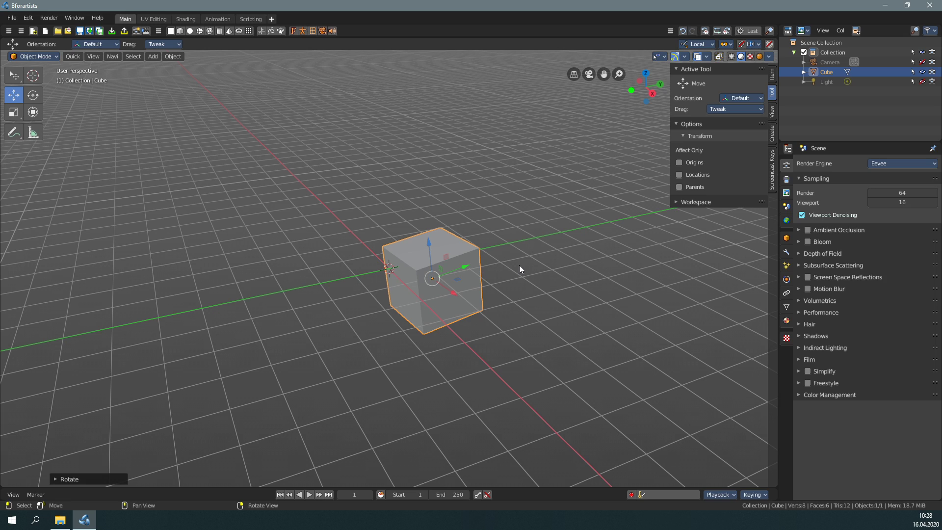
pyautogui.click(705, 48)
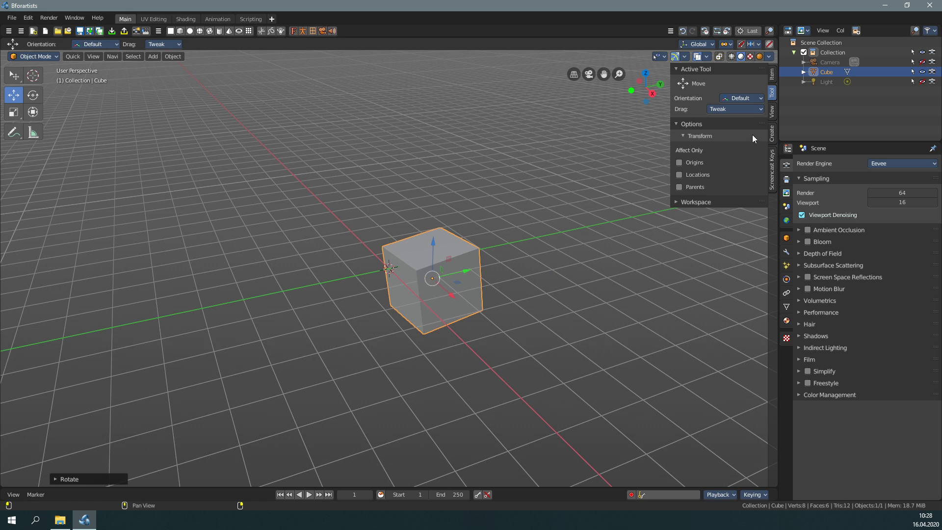
pyautogui.click(712, 46)
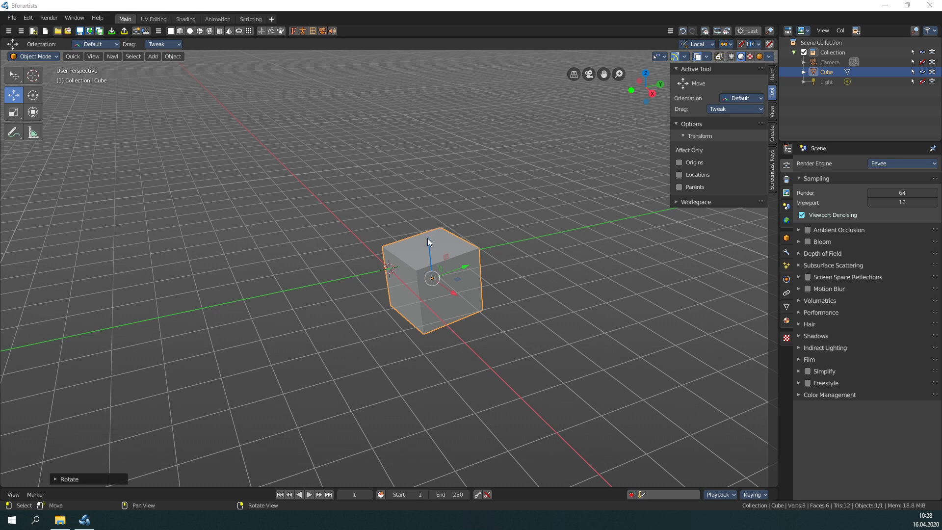
pyautogui.click(431, 243)
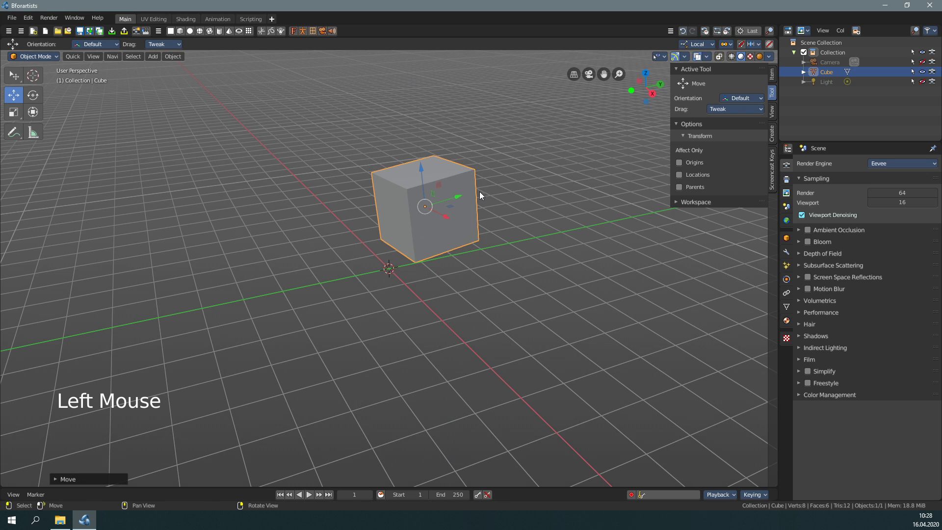
pyautogui.click(463, 201)
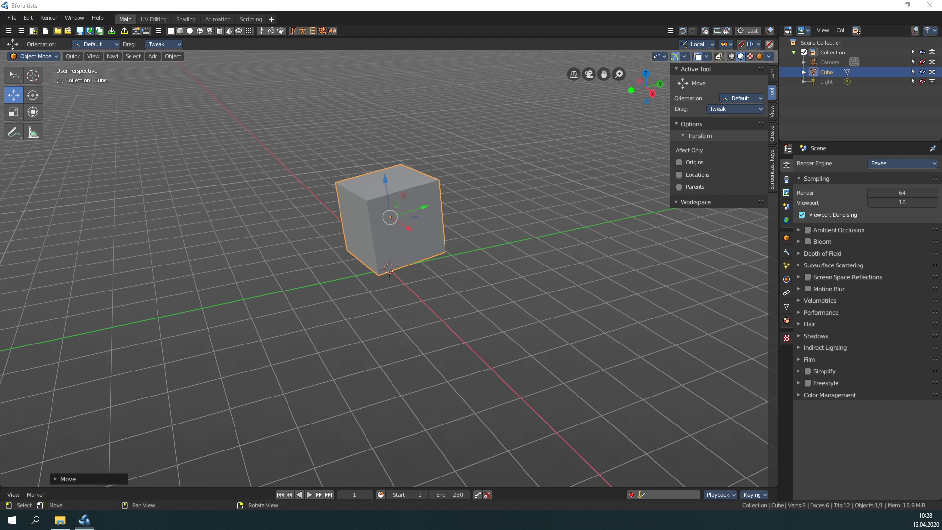
# Step: Tilt the cube around its local X ring, then spin it freely with the outer white ring
pyautogui.click(35, 99)
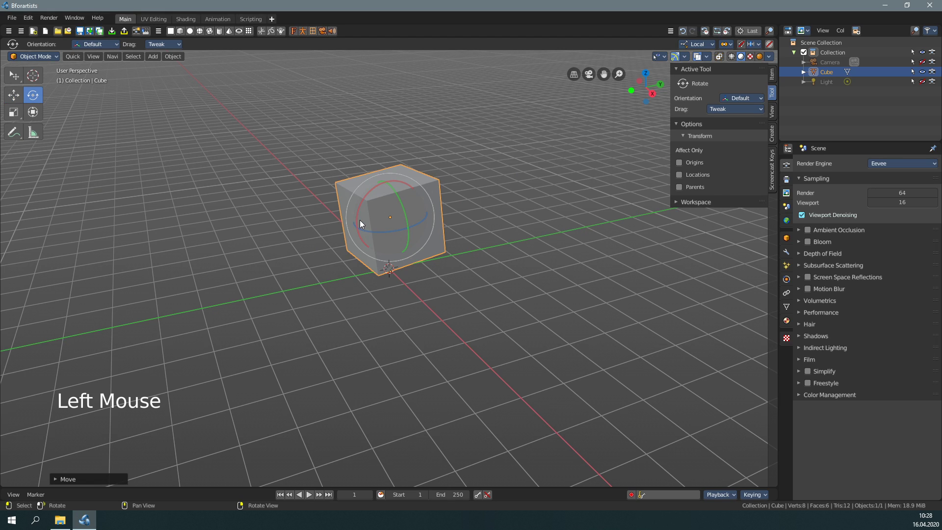
pyautogui.click(360, 222)
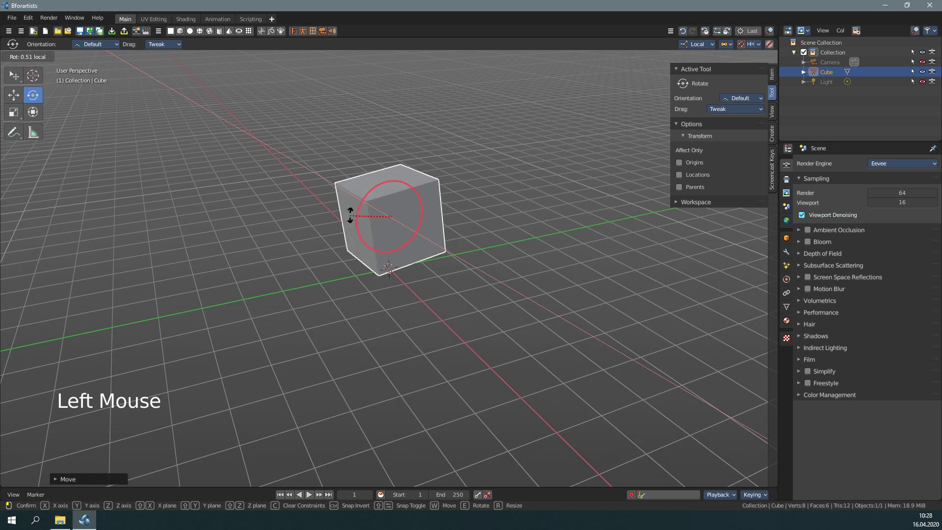
pyautogui.click(418, 229)
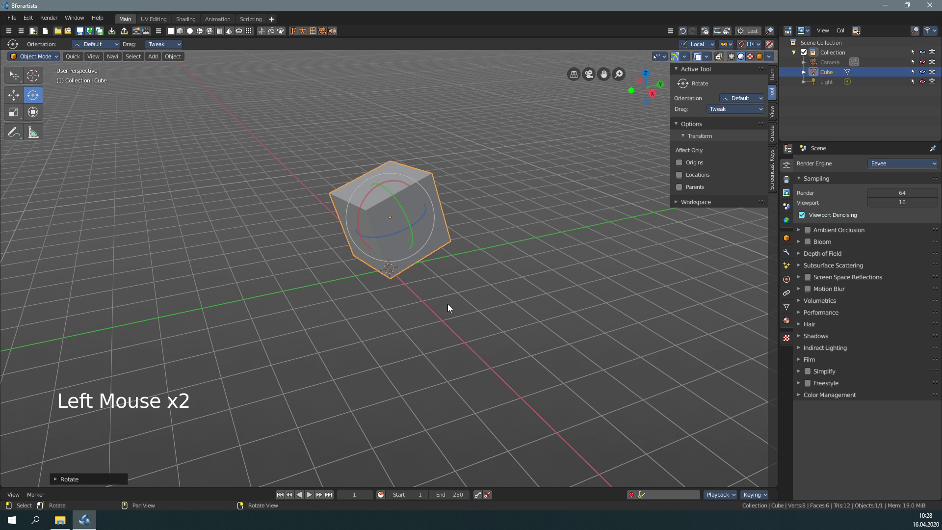
pyautogui.click(438, 228)
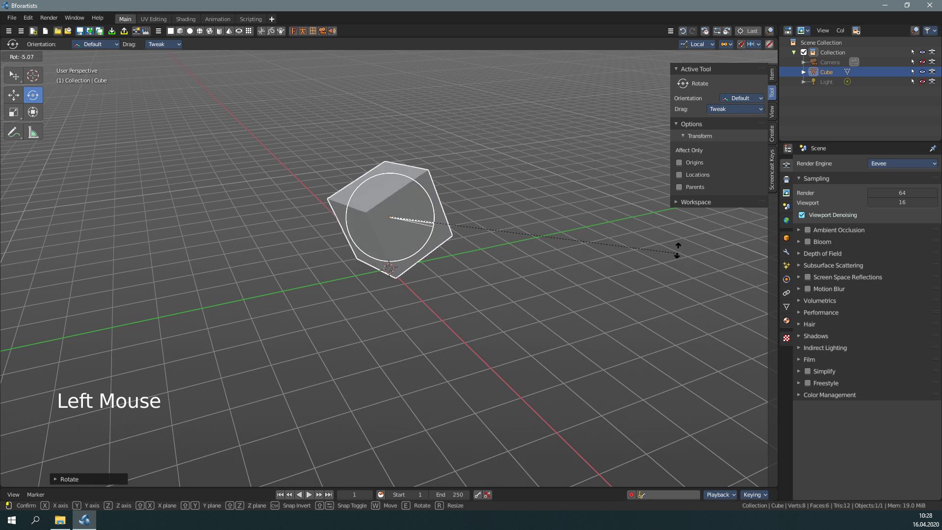
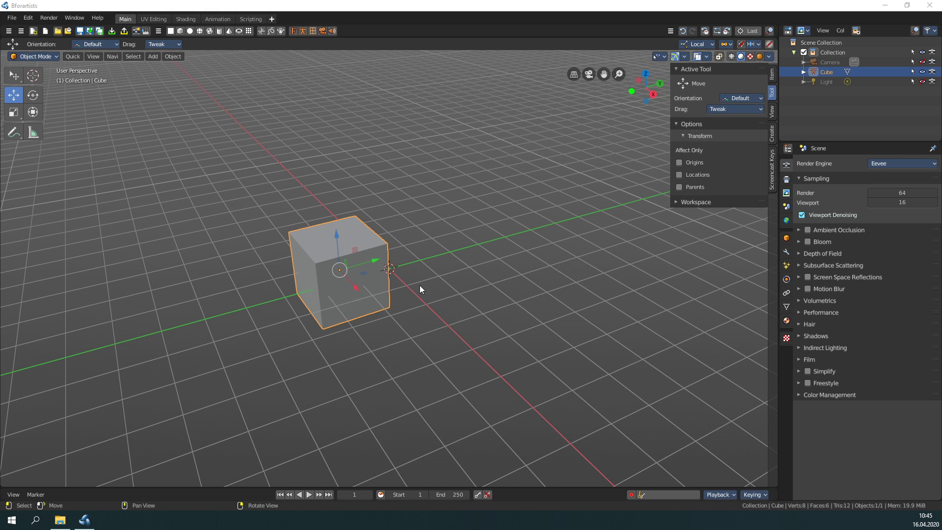
# Step: Move the cube onto the scene origin, deselect it in empty space, then reselect it
pyautogui.click(585, 415)
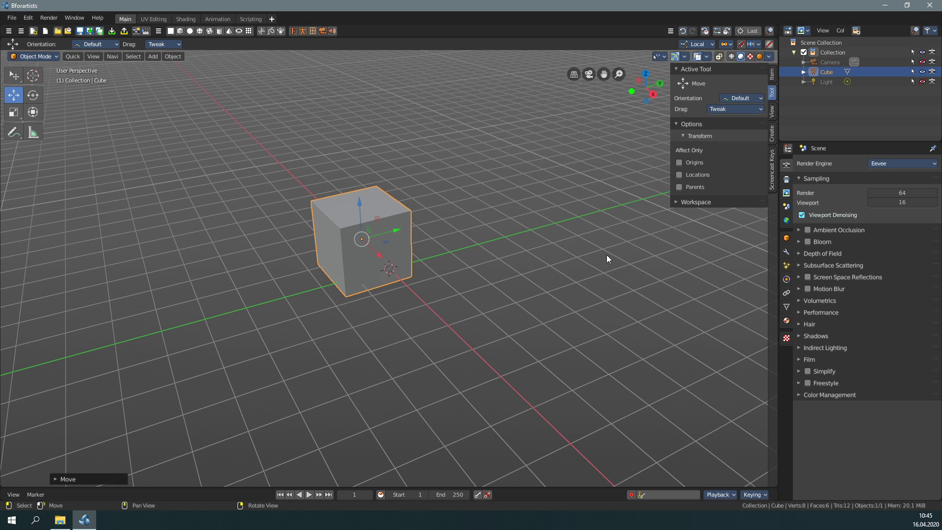
pyautogui.click(609, 258)
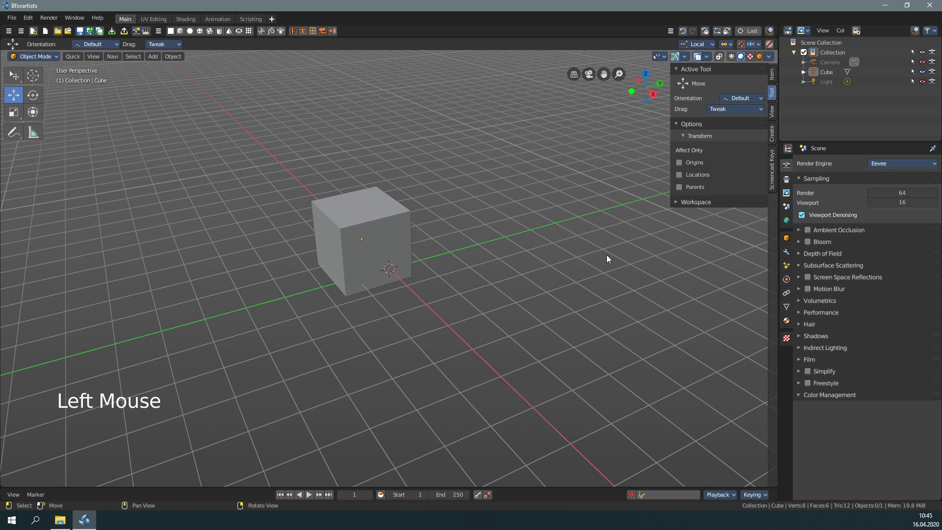
pyautogui.click(403, 251)
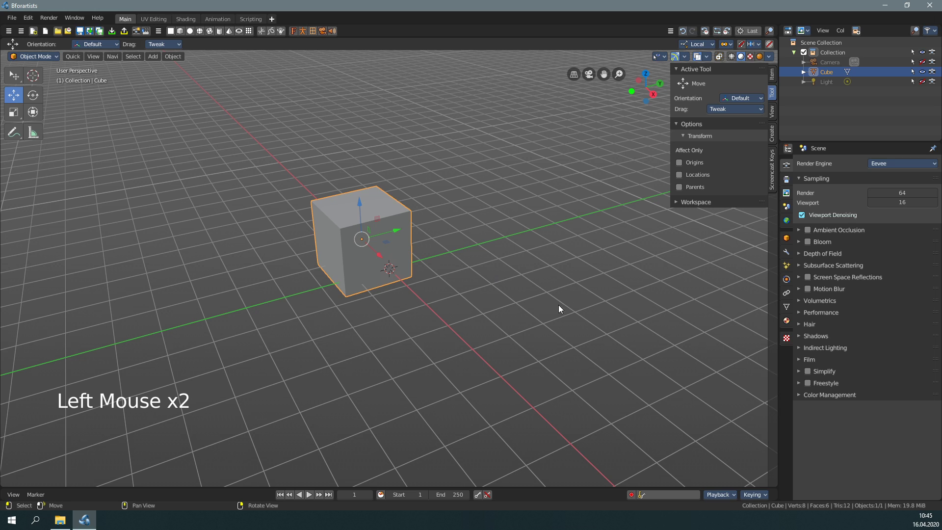
# Step: Switch to the Scale tool, cycle the W/E/R tool shortcuts, and put the cube into Edit Mode
pyautogui.click(559, 314)
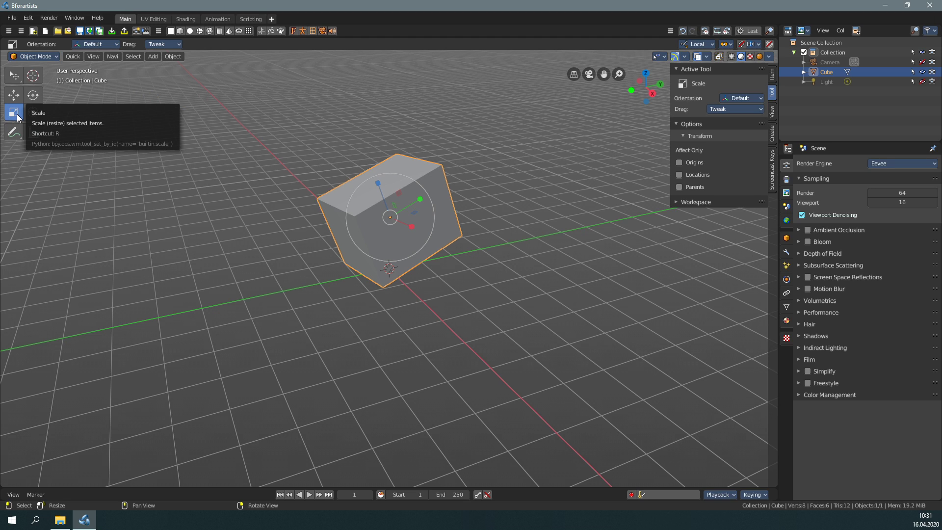
pyautogui.rightClick(281, 171)
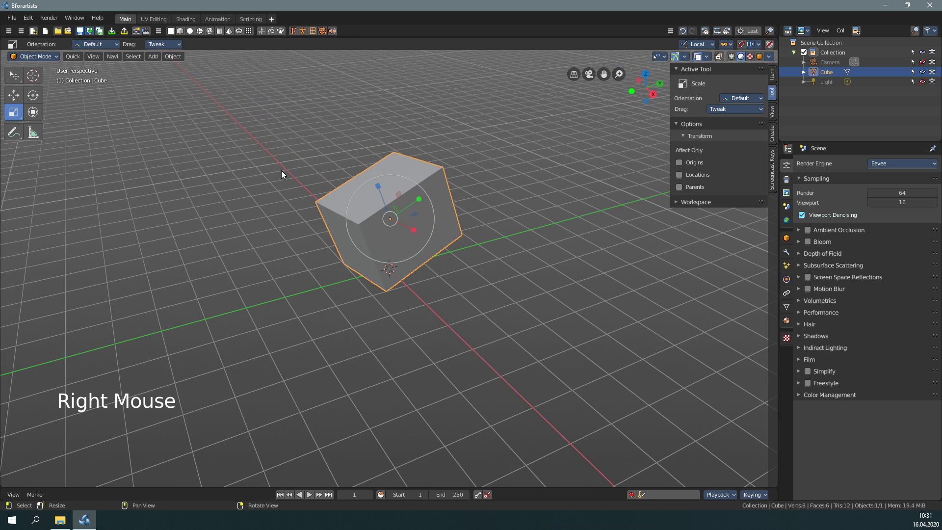
pyautogui.press('w')
pyautogui.press('e')
pyautogui.press('r')
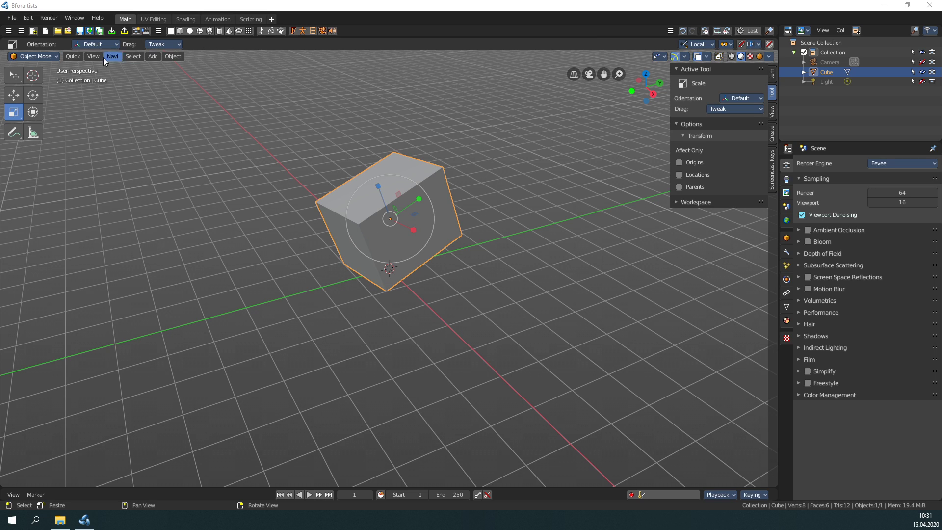
pyautogui.click(45, 56)
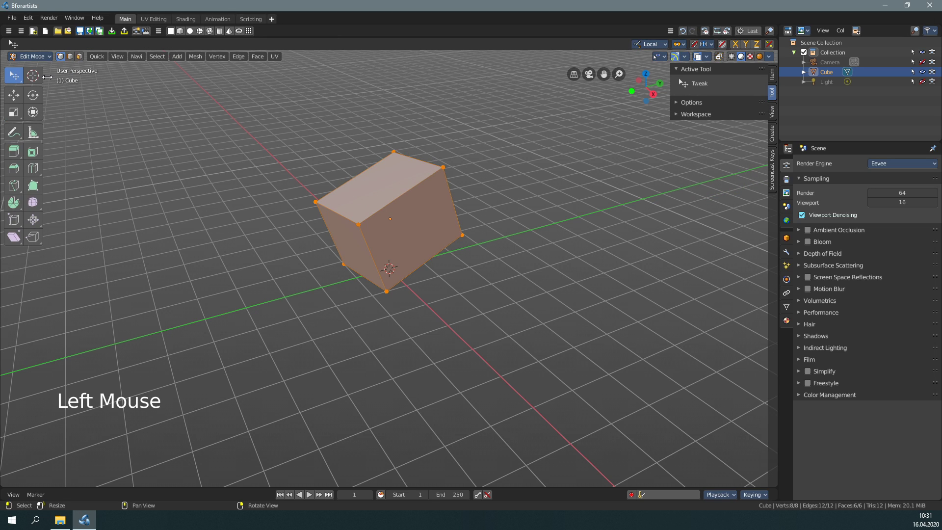